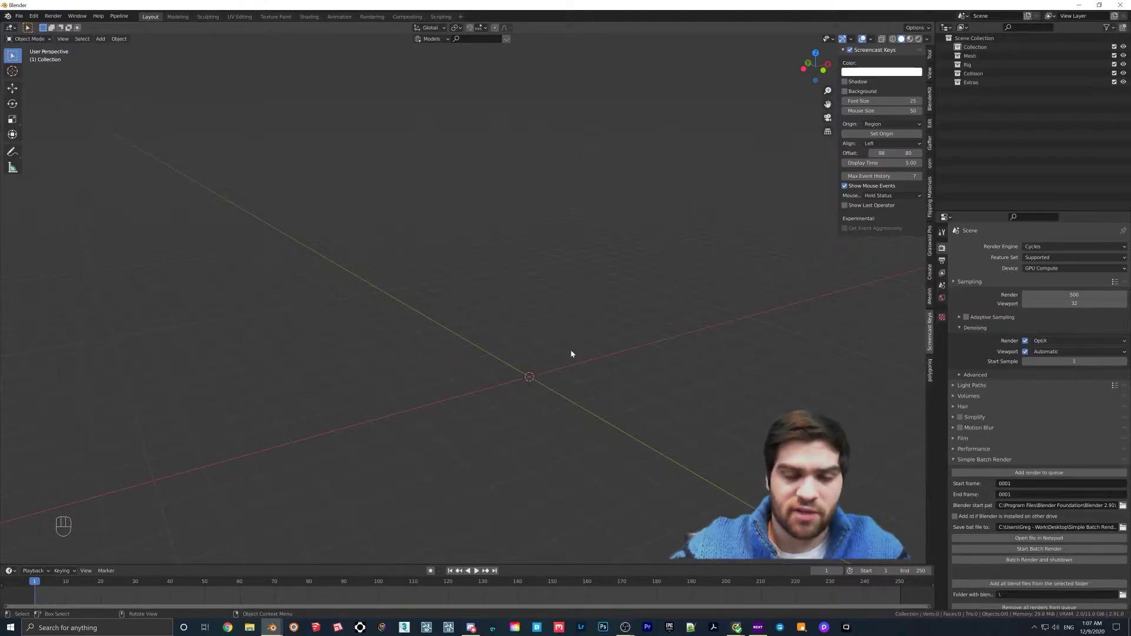
Add a cube, raise and scale it into a 7.49 × 7.49 × 2.74 m room box, and apply its scale
key("shift+a")
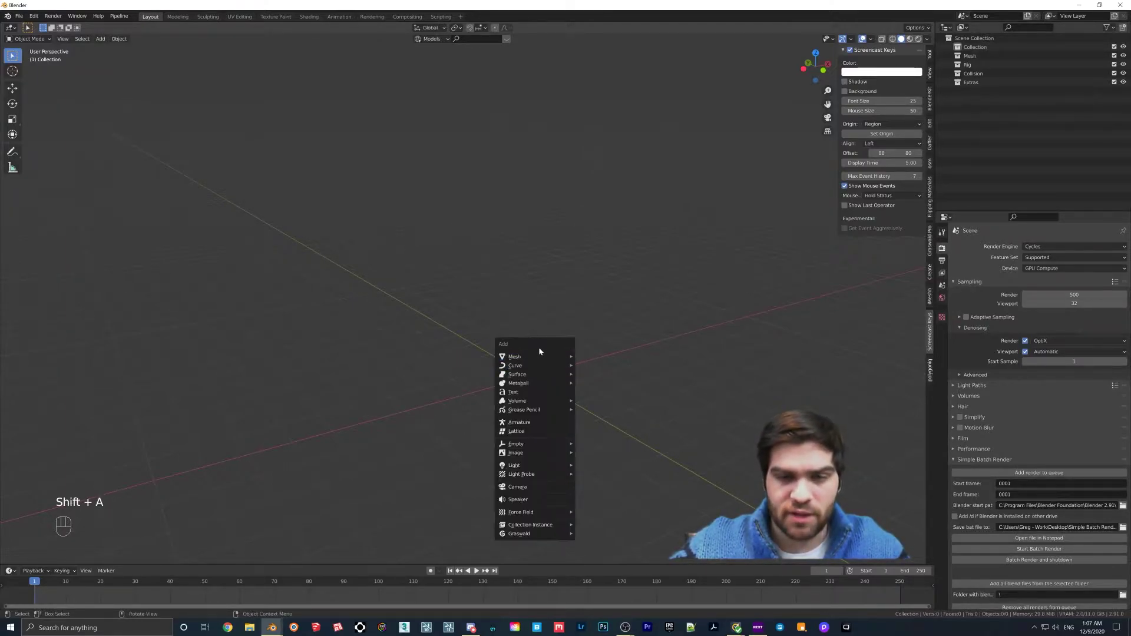
left_click(571, 359)
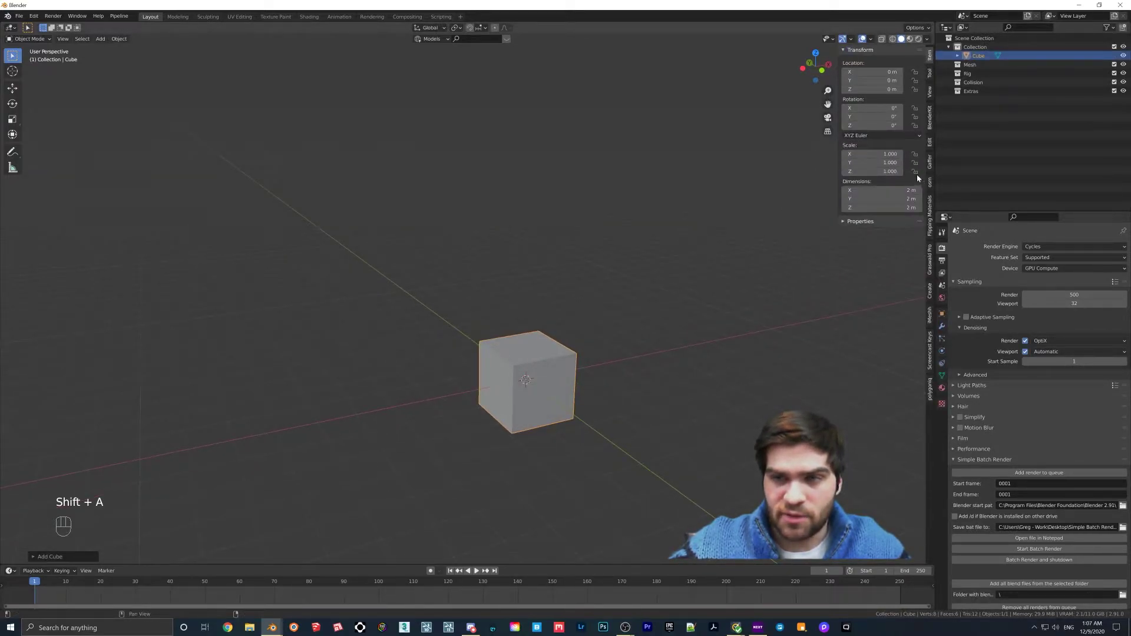
left_click(920, 173)
key("g")
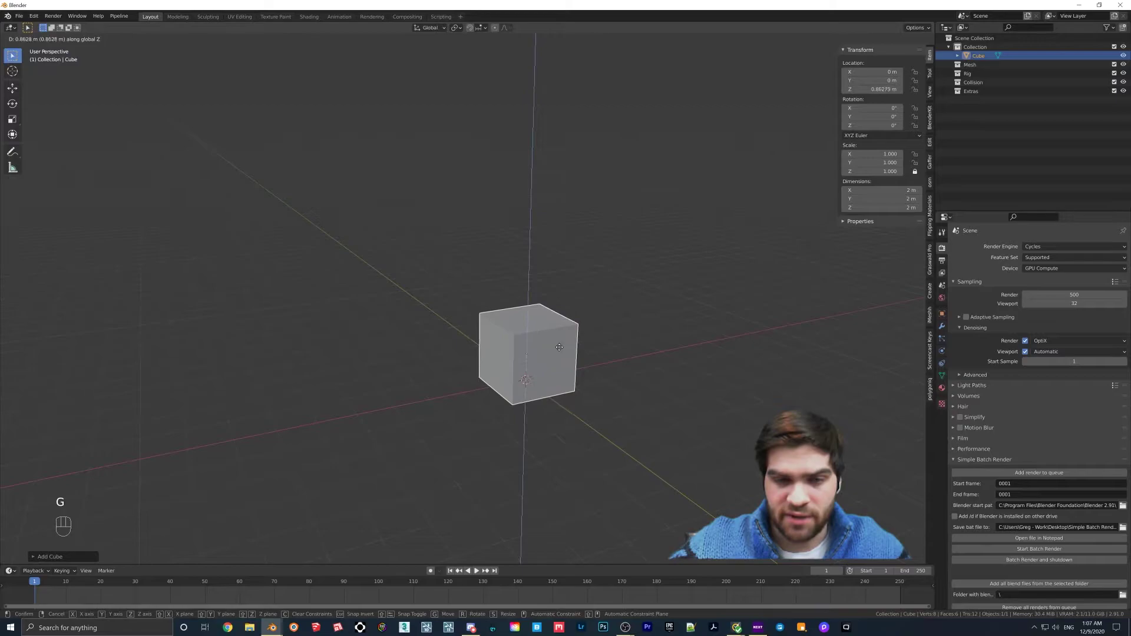
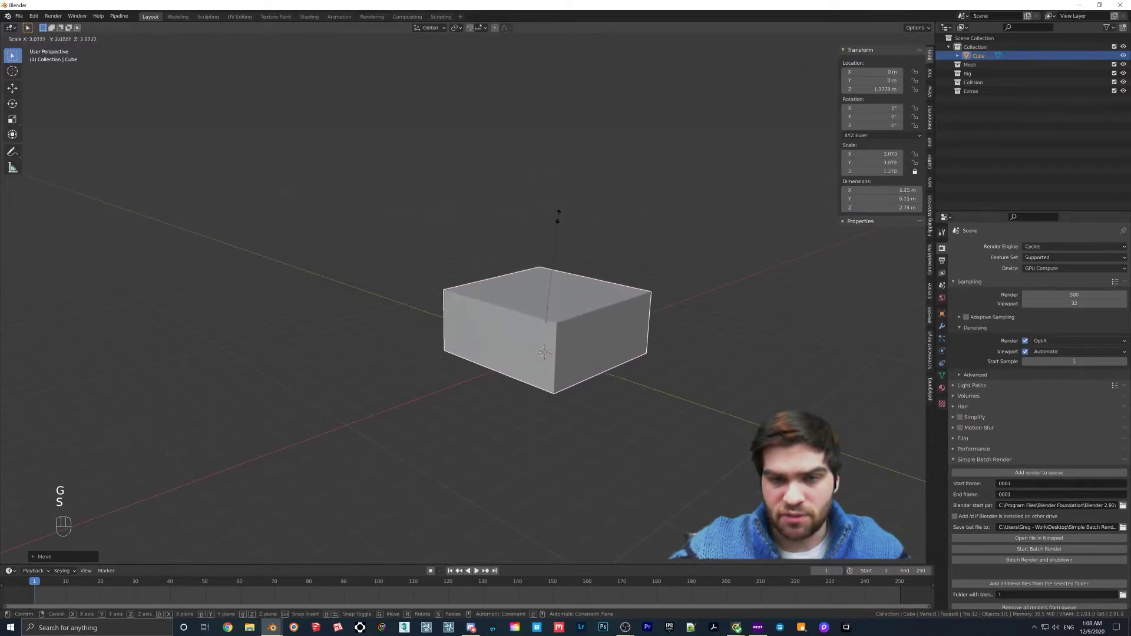
key("shift+a")
key("Escape")
key("ctrl+a")
Move the view inside the room box and look around its interior
left_click_drag(547, 320, 525, 314)
left_click(511, 338)
left_click_drag(517, 326, 496, 273)
double_click(506, 274)
Add and apply a Solidify modifier giving the walls about 0.127 m thickness, then bring the long wall into view
left_click(501, 297)
left_click(522, 264)
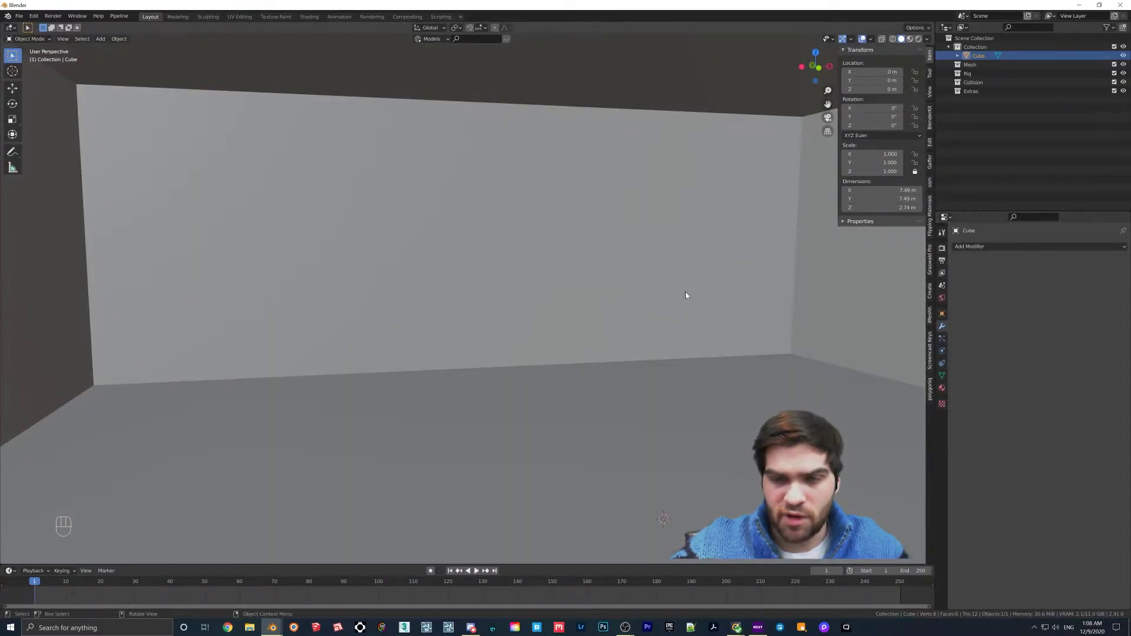
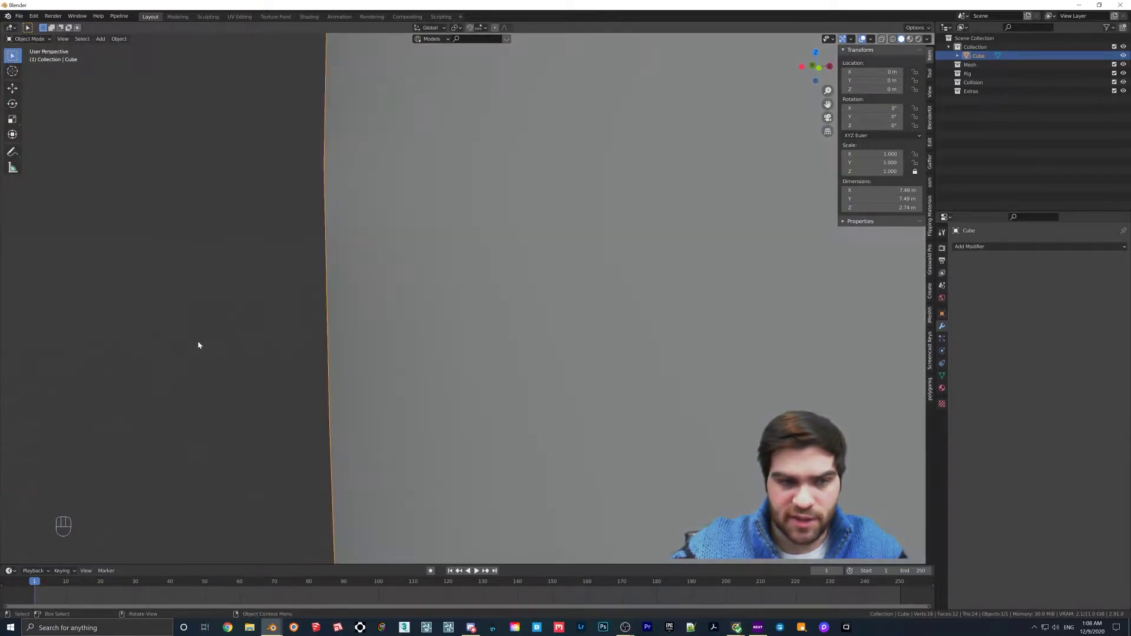
left_click_drag(280, 344, 296, 342)
middle_click(578, 352)
left_click_drag(479, 336, 383, 324)
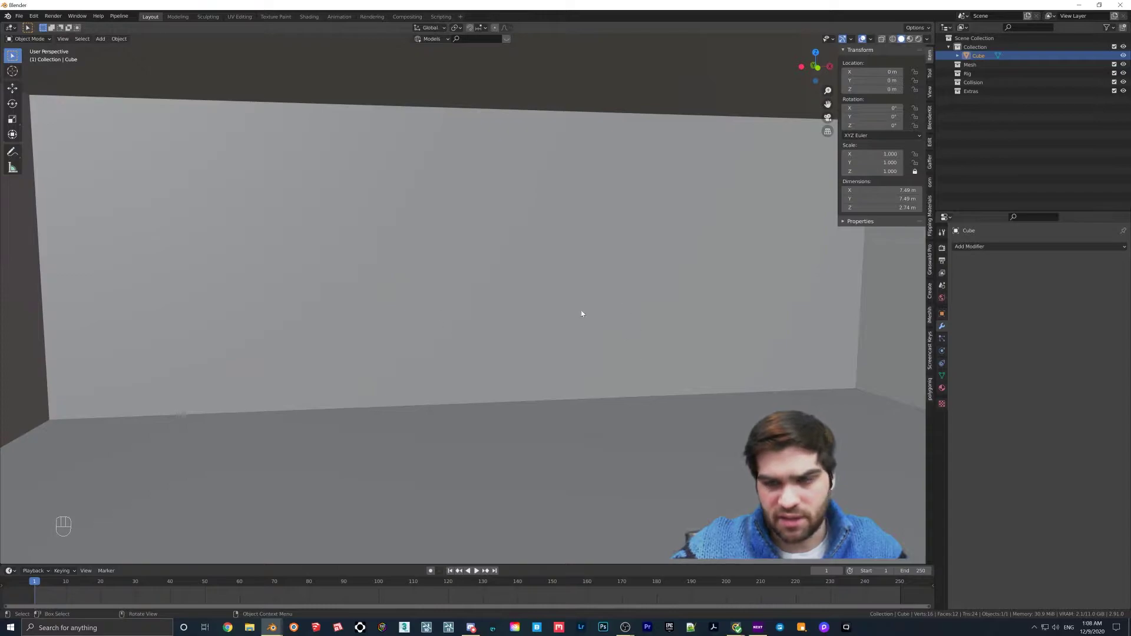
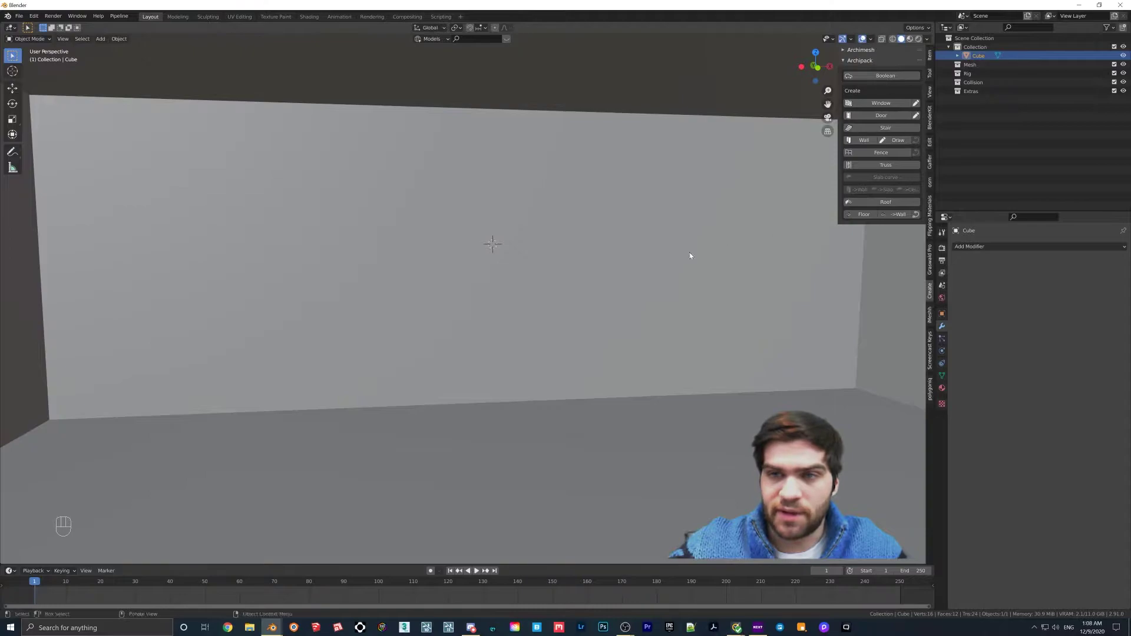
Create an Archipack window and resize and move it toward the room's long wall
left_click_drag(888, 102, 341, 120)
key("g")
key("s")
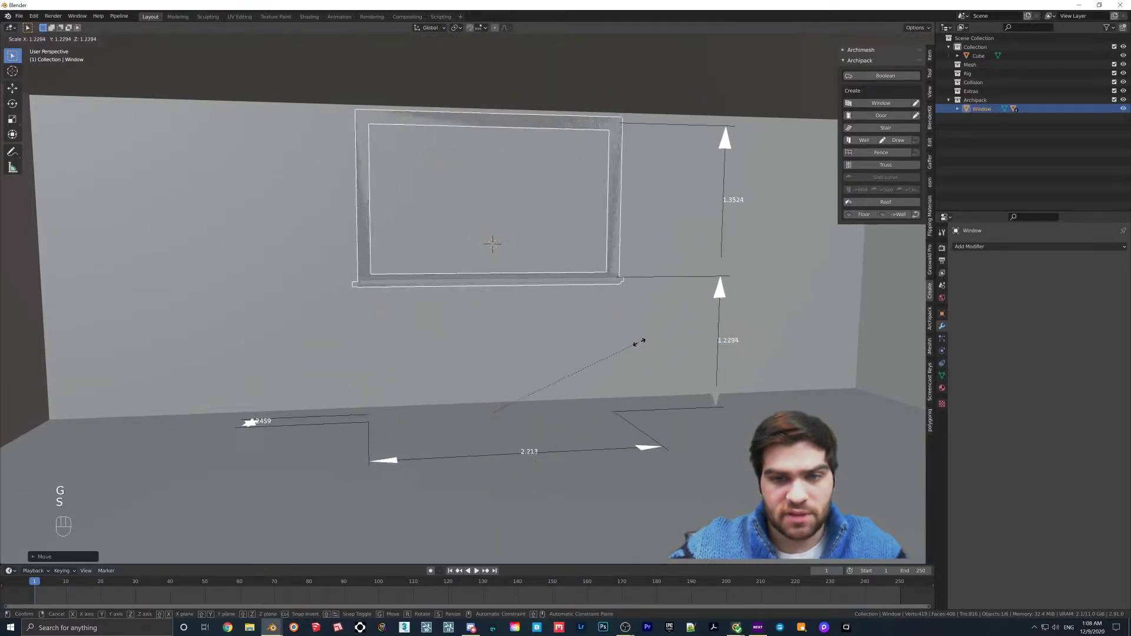
key("g")
left_click_drag(470, 270, 507, 272)
key("KP_Decimal")
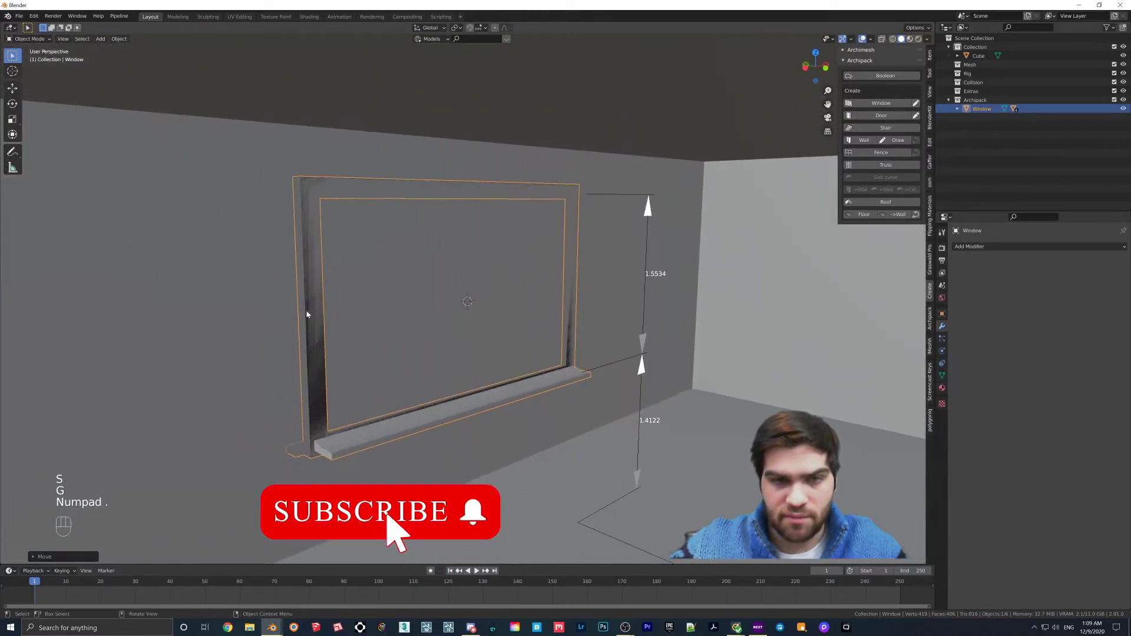
left_click(395, 336)
left_click(403, 334)
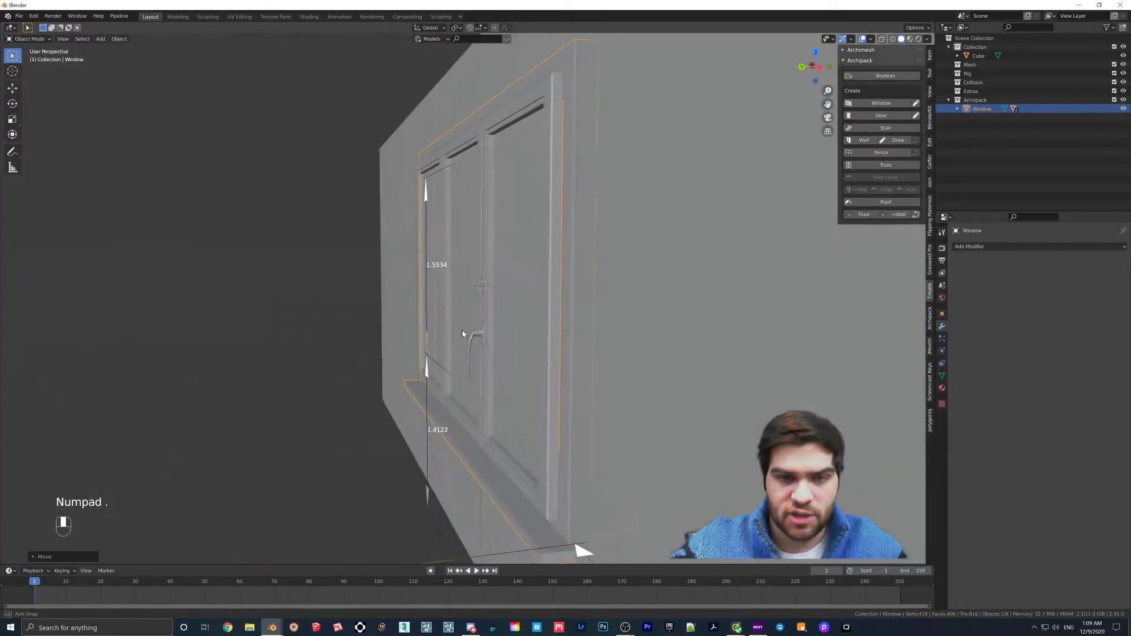
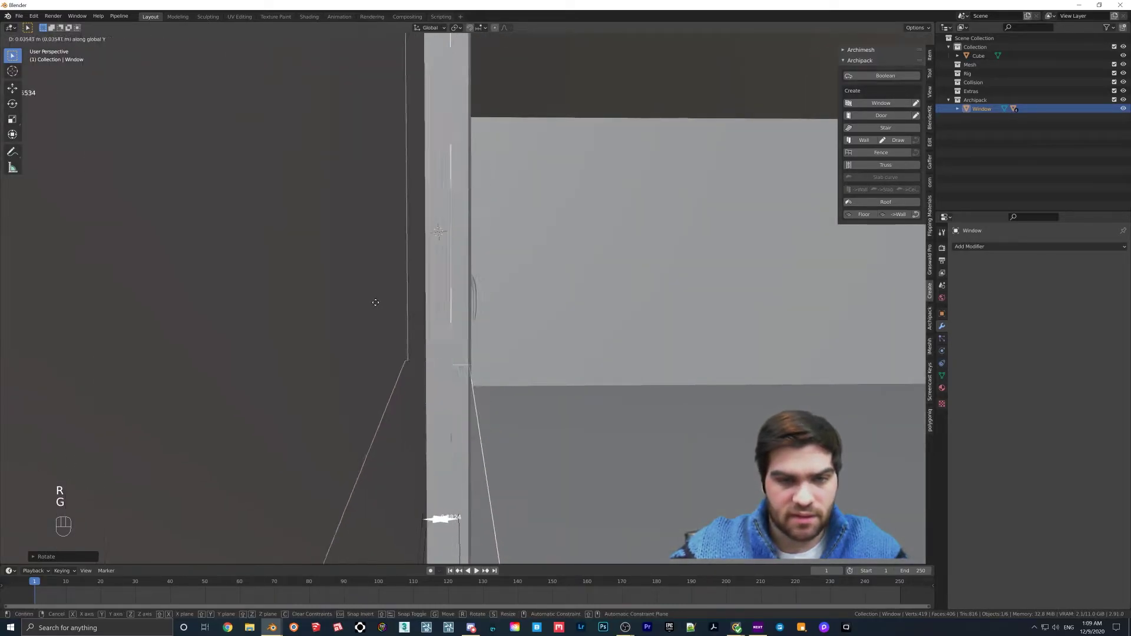
Set the window flush against the wall and check it from inside the room
left_click_drag(367, 304, 272, 291)
middle_click(368, 302)
left_click(391, 280)
left_click_drag(380, 256, 409, 253)
left_click_drag(409, 283, 439, 283)
left_click_drag(430, 286, 415, 290)
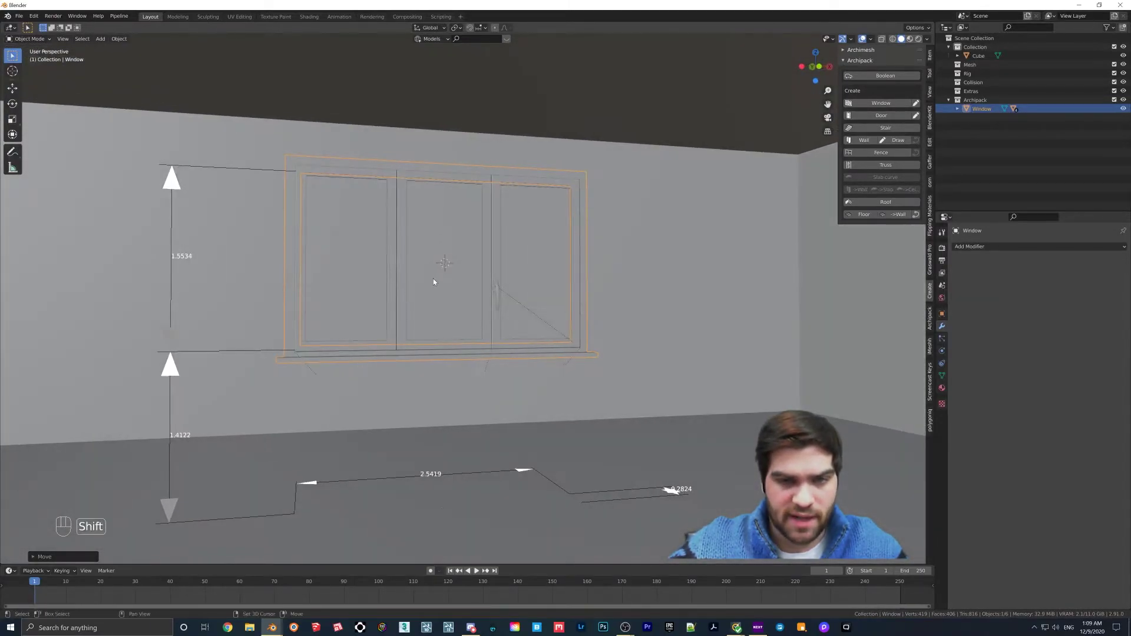
Add a cutter cube stretched over the window opening, then select the room box for the Difference boolean
key("shift+a")
left_click_drag(475, 274, 488, 272)
key("s")
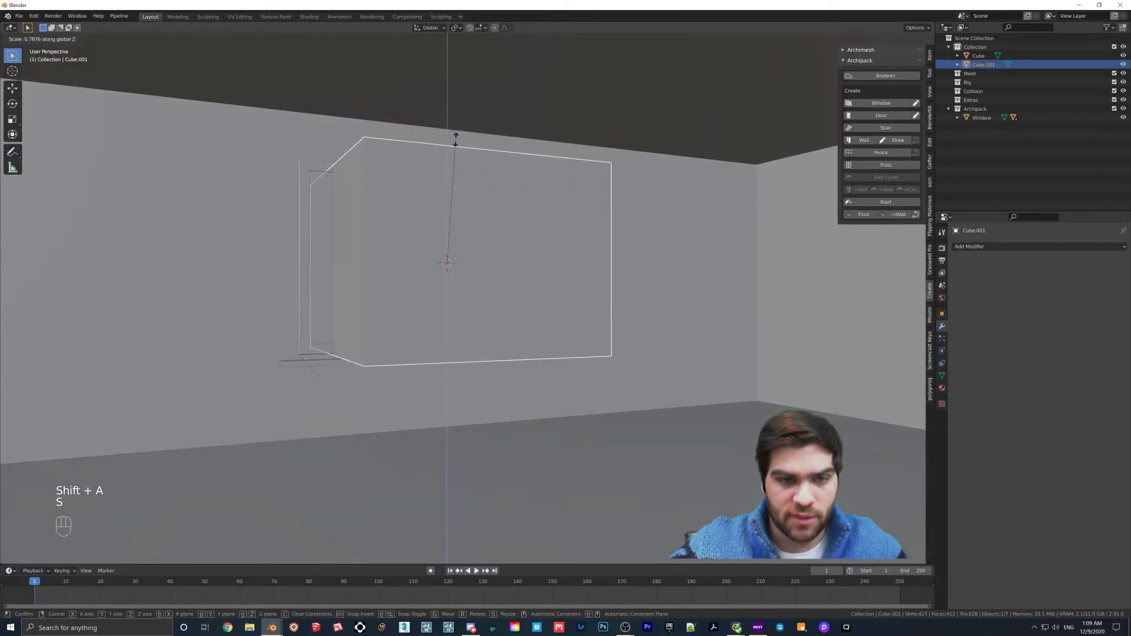
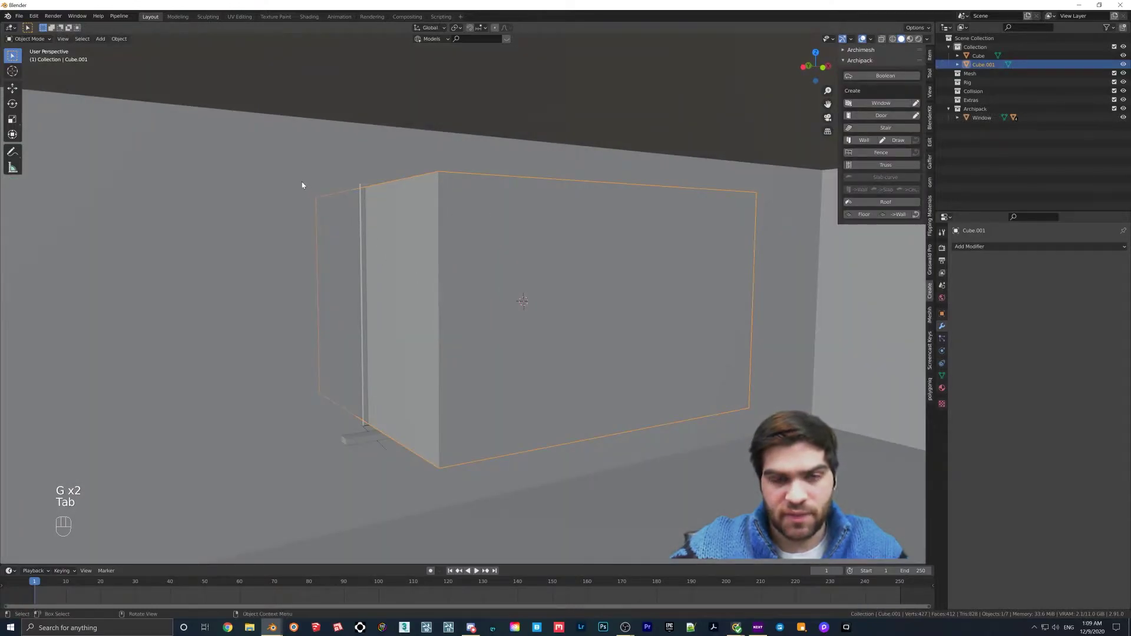
middle_click(443, 324)
left_click(270, 199)
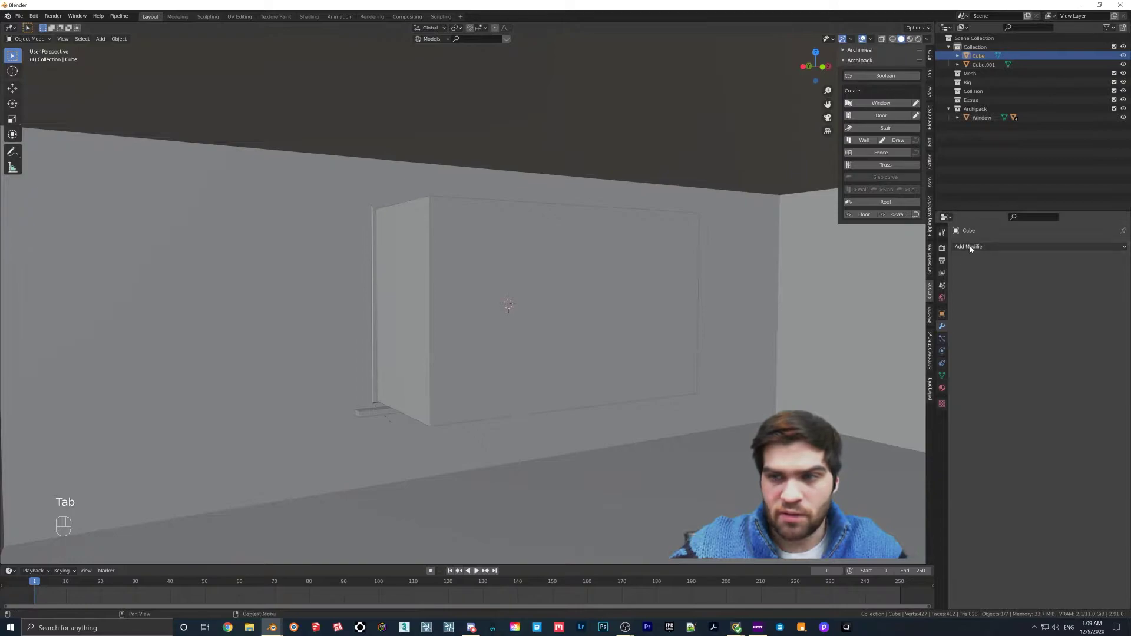